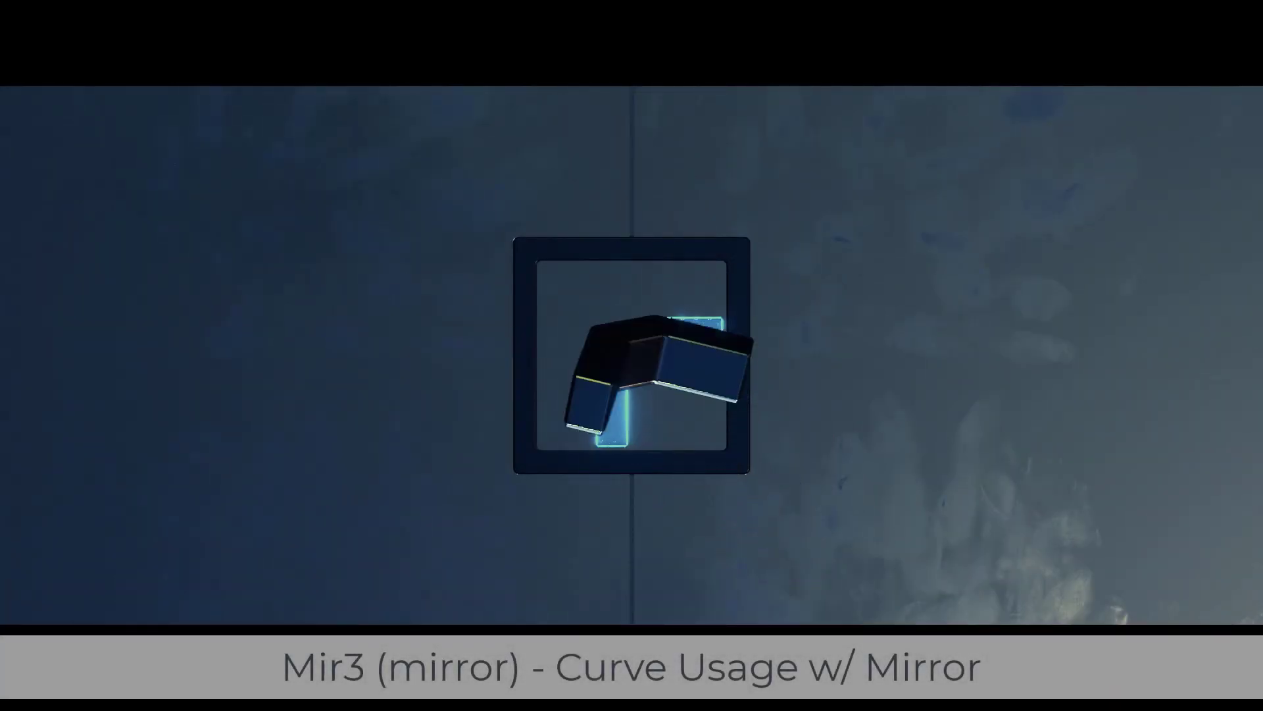
# - Switch to front view and frame the default cube before adding a curve
pyautogui.press('KP_1')
pyautogui.middleClick(514, 276)
pyautogui.scroll(-3)
# - Add a Bezier circle to the scene from the Shift+A add menu
pyautogui.press('shift+a')
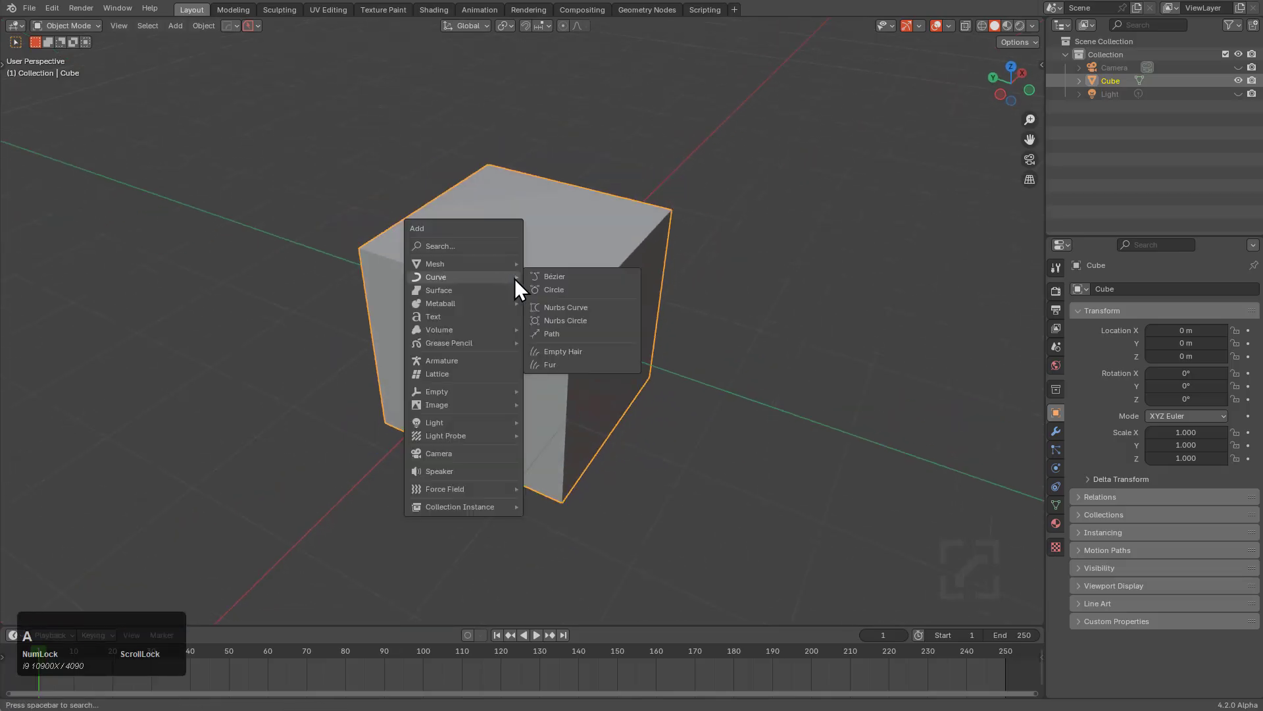
pyautogui.click(572, 292)
pyautogui.middleClick(564, 288)
# - Move the circle aside to about -2.35 m on X, beside the cube
pyautogui.press('g')
pyautogui.write('gyt')
pyautogui.press('x')
pyautogui.middleClick(412, 451)
pyautogui.press('shift+a')
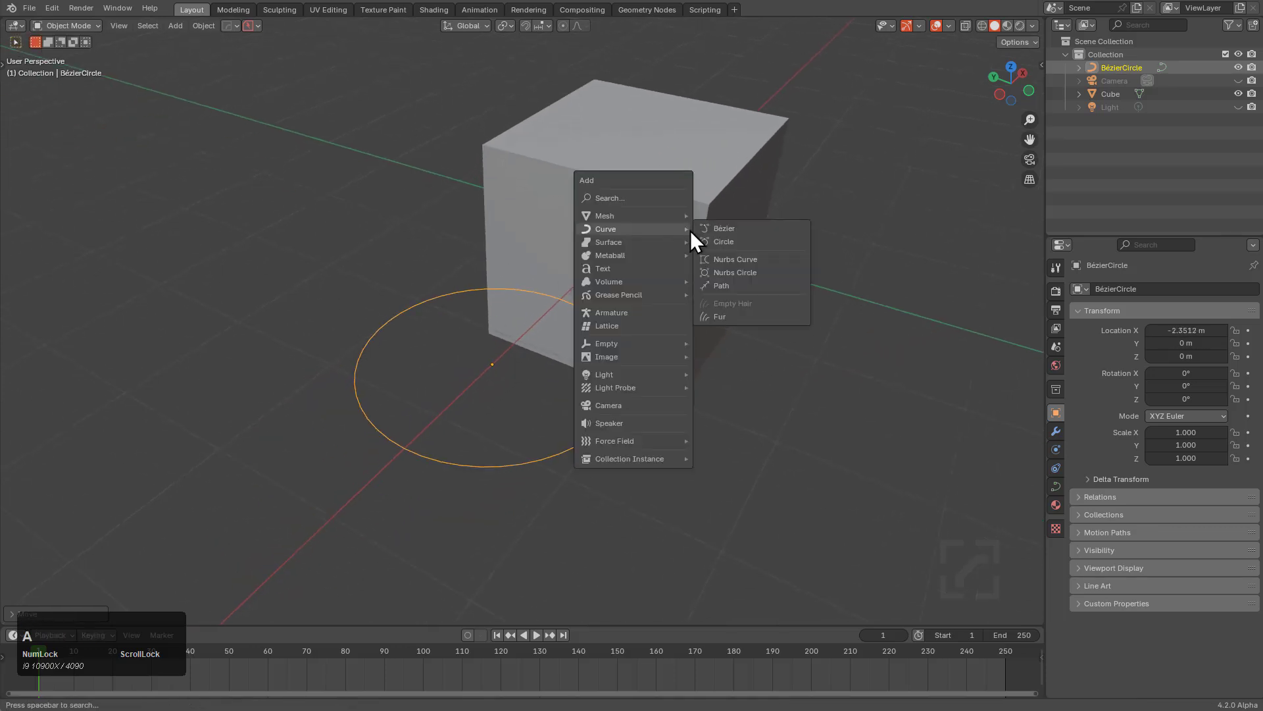
# - Reshape the circle into a triangle and mirror the cube across its origin with the HardOps gizmo
pyautogui.press('Tab')
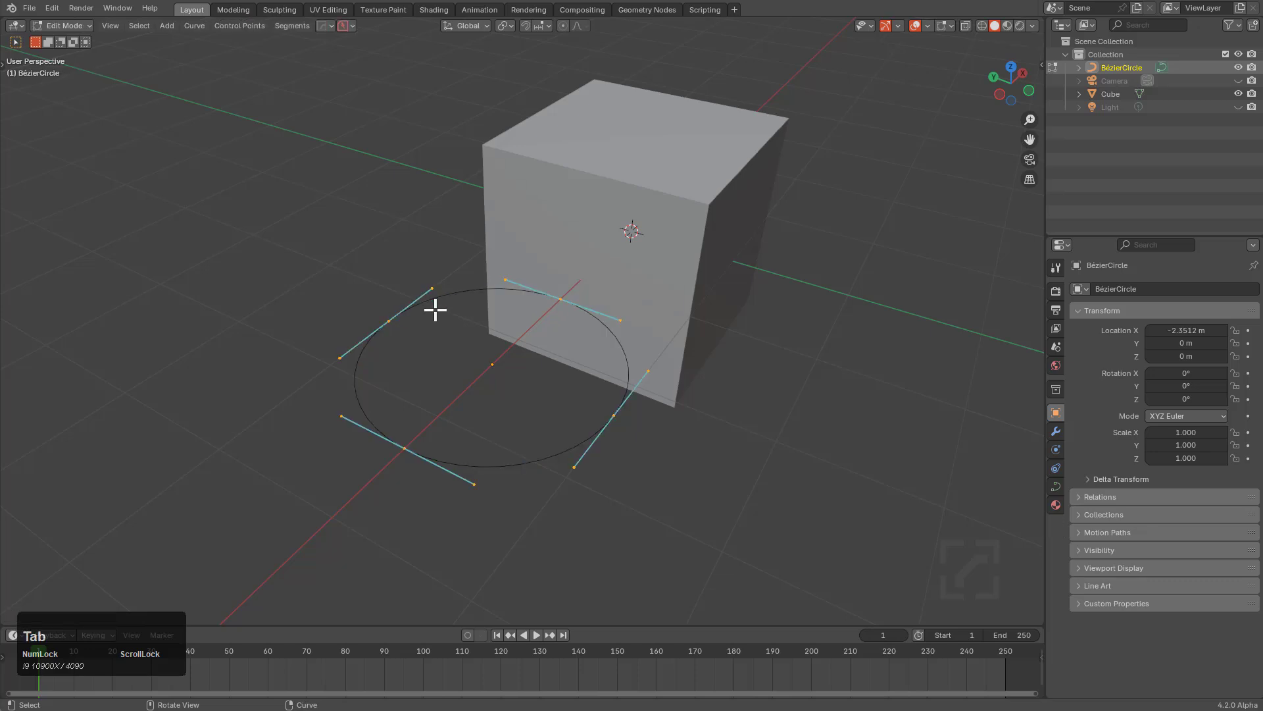
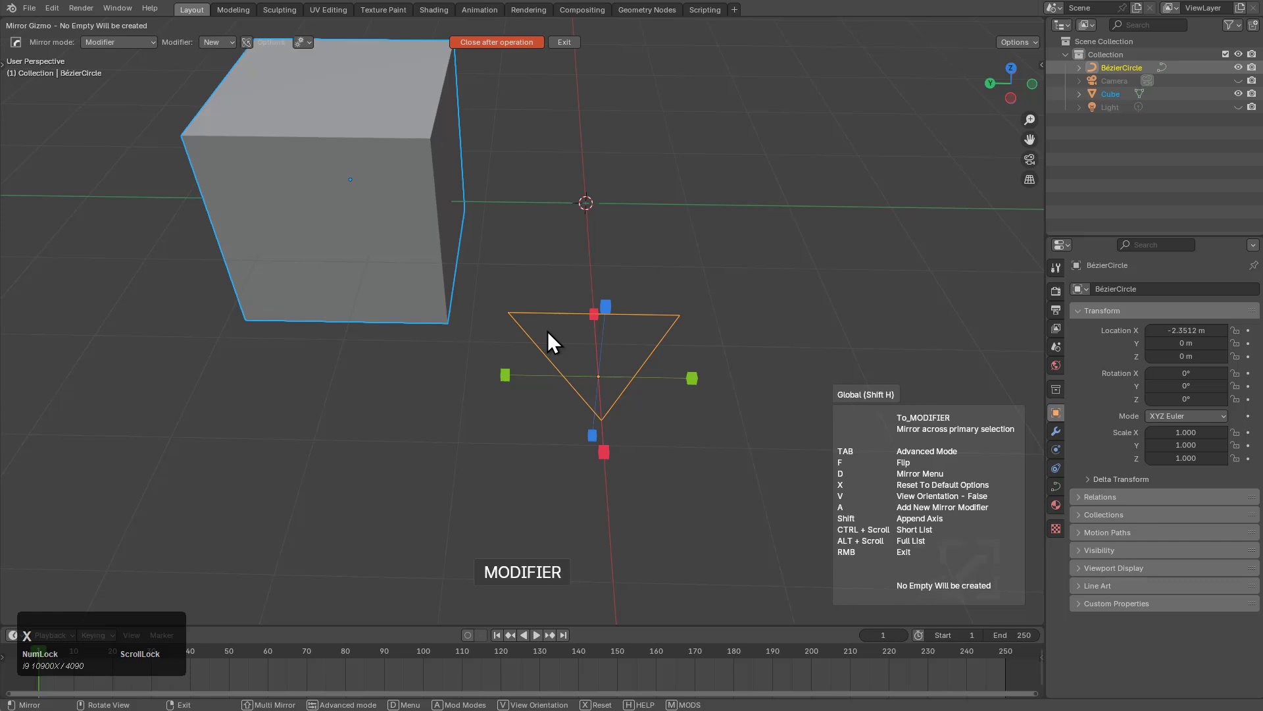
pyautogui.click(503, 383)
pyautogui.scroll(-3)
pyautogui.press('alt+a')
pyautogui.click(546, 352)
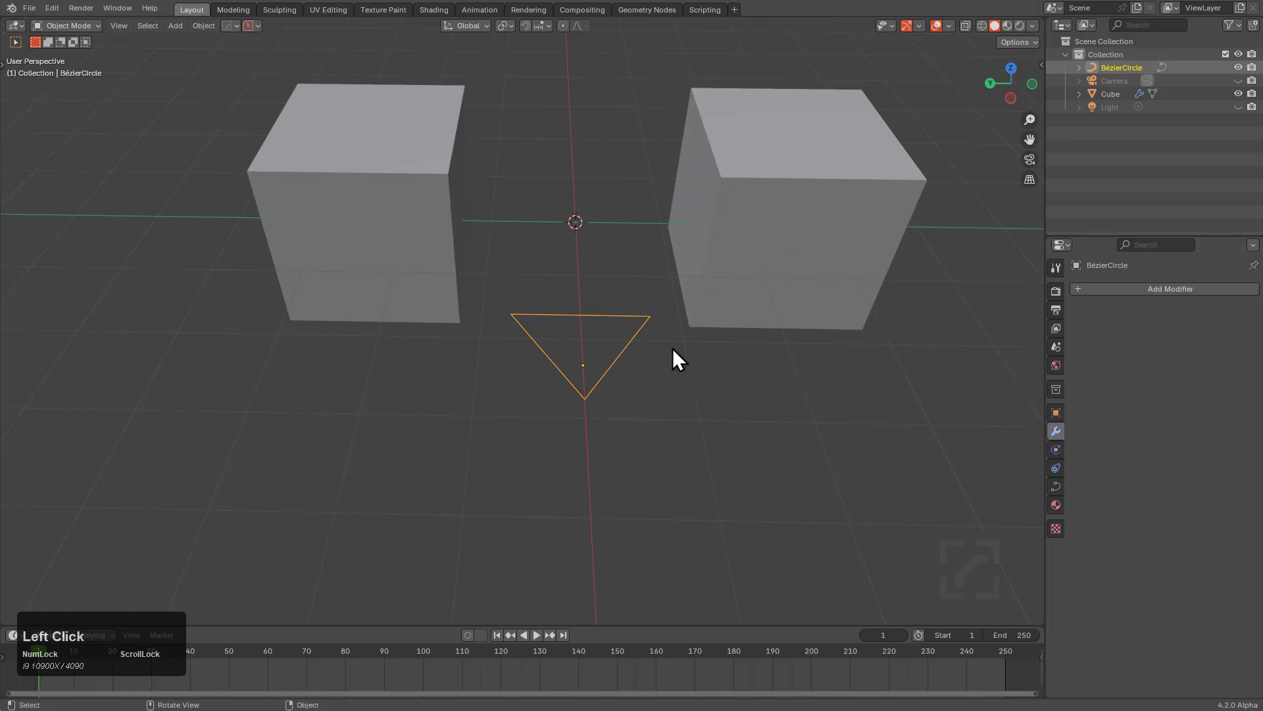
# - Add a Hops_Mirror modifier on the triangle along its Y axis with bisect
pyautogui.scroll(3)
pyautogui.press('alt+x')
pyautogui.click(534, 394)
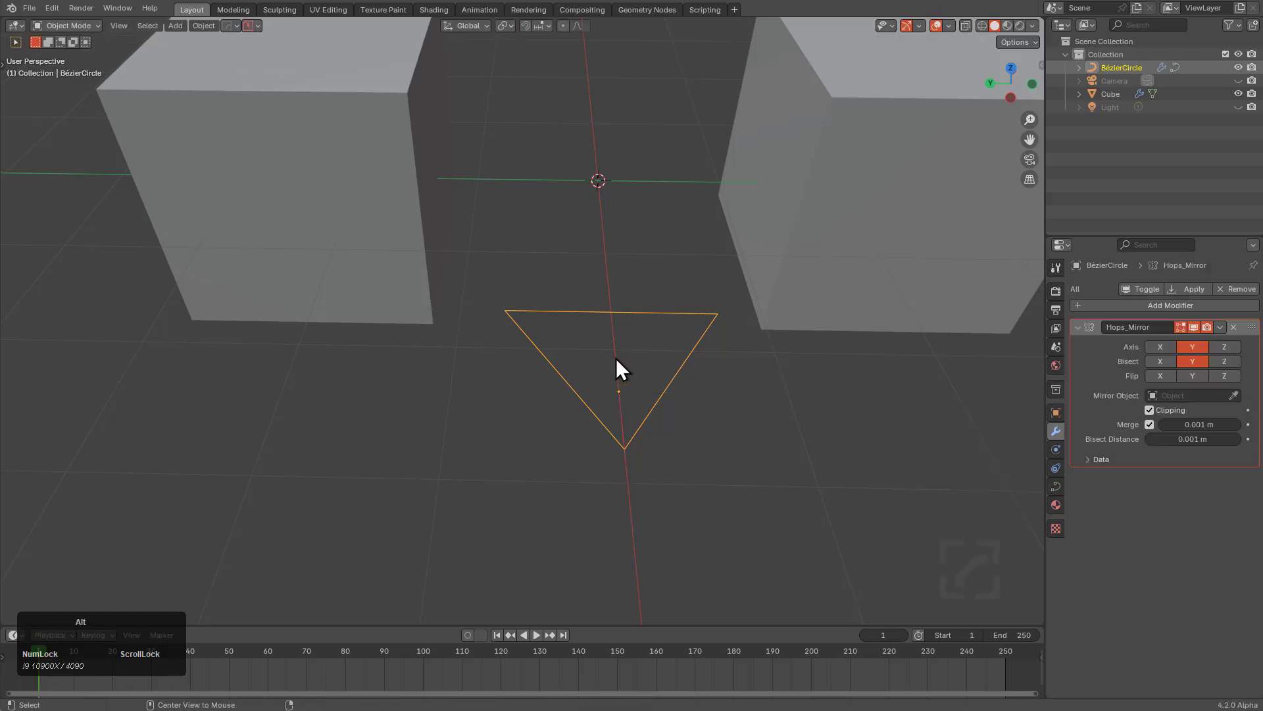
pyautogui.press('alt+x')
pyautogui.press('d')
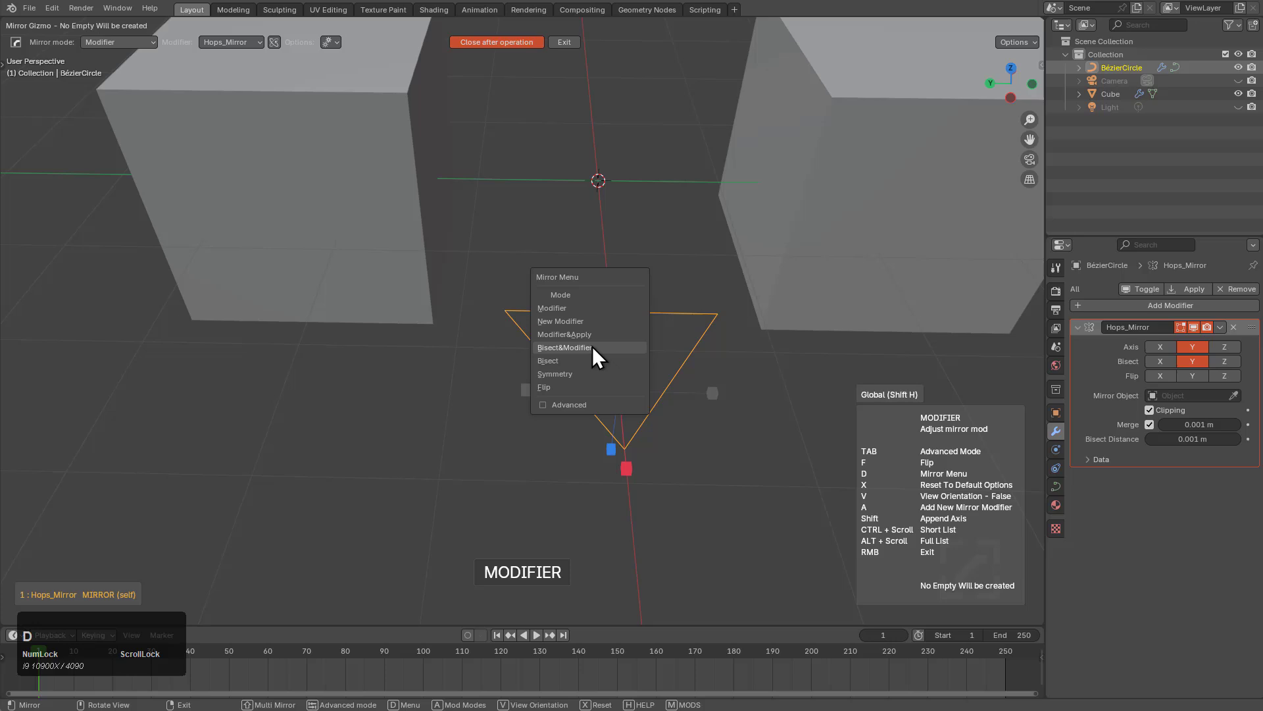
pyautogui.click(596, 356)
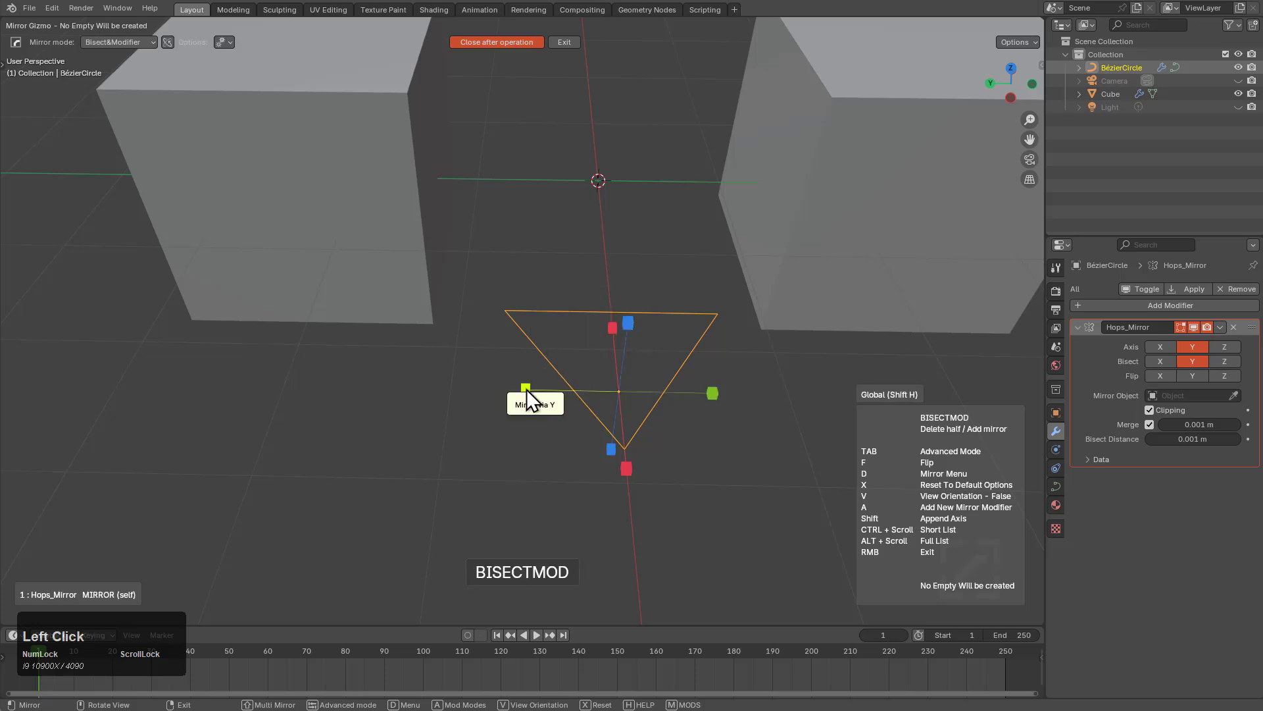
pyautogui.click(530, 397)
pyautogui.press('alt+x')
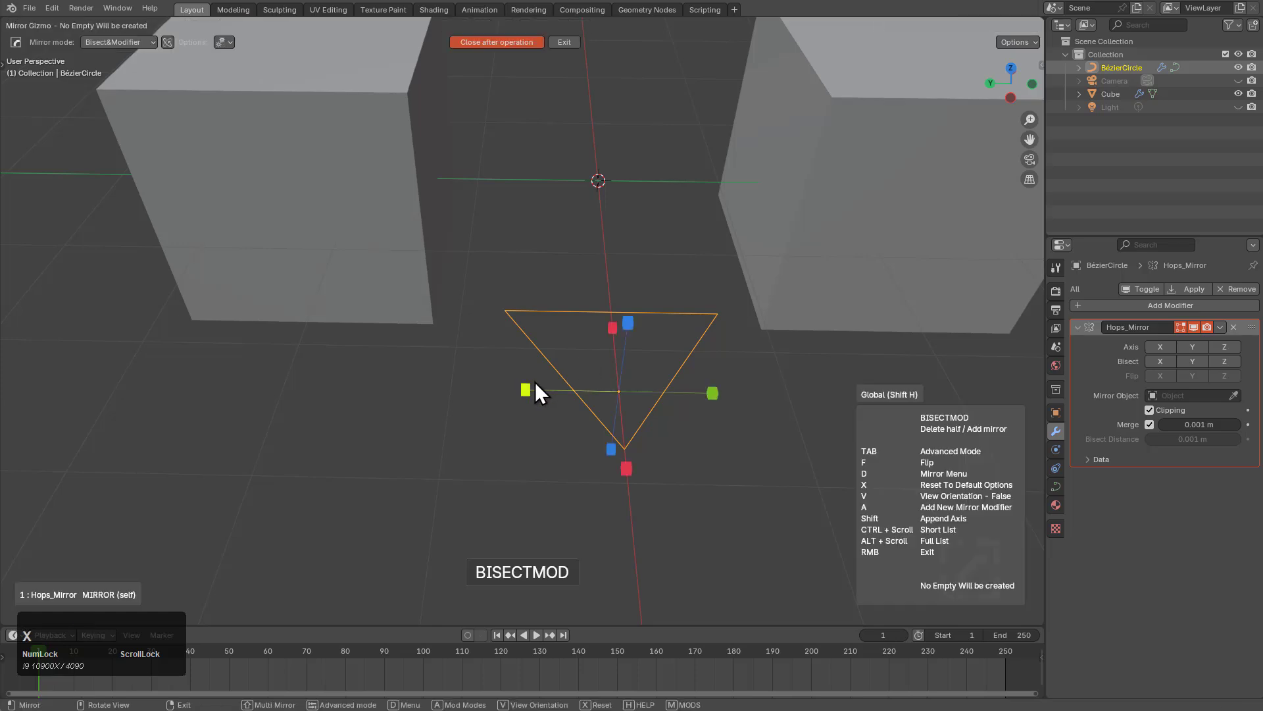
pyautogui.click(528, 396)
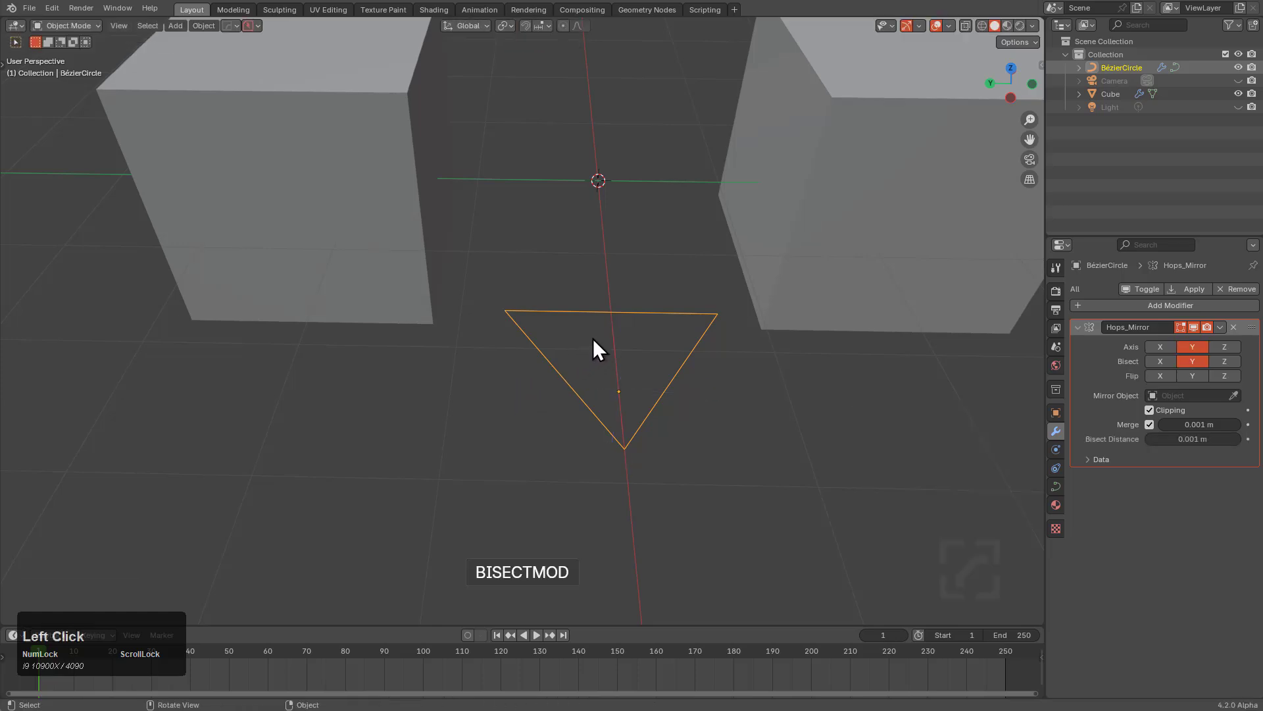